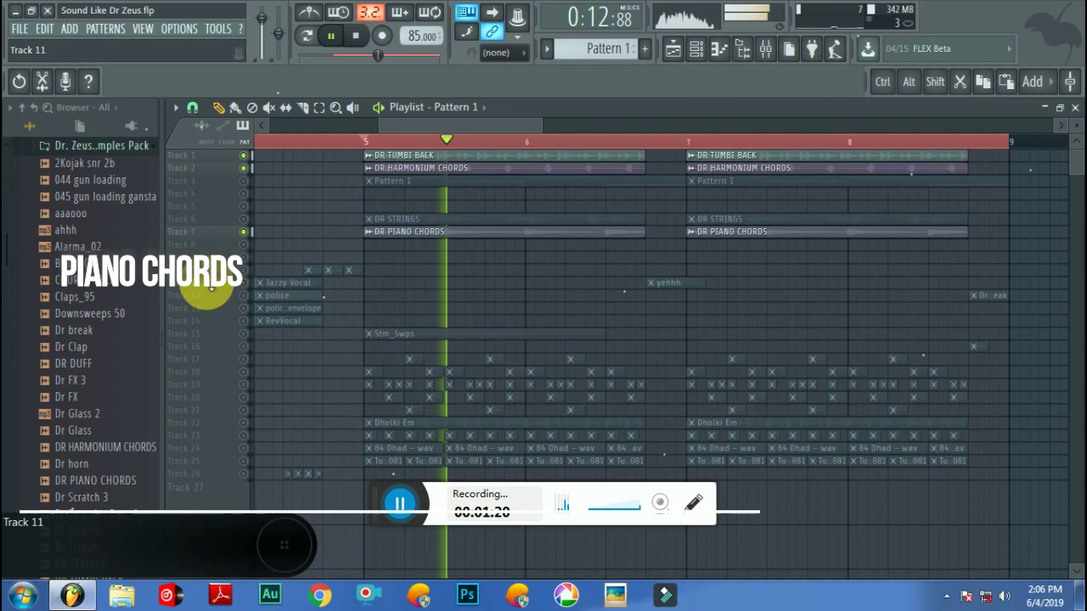
Step: Preview the piano chords, Stm_Swps sweep FX and strings on their own, then add the tumbi
{"action": "left_click", "coordinate": [240, 260]}
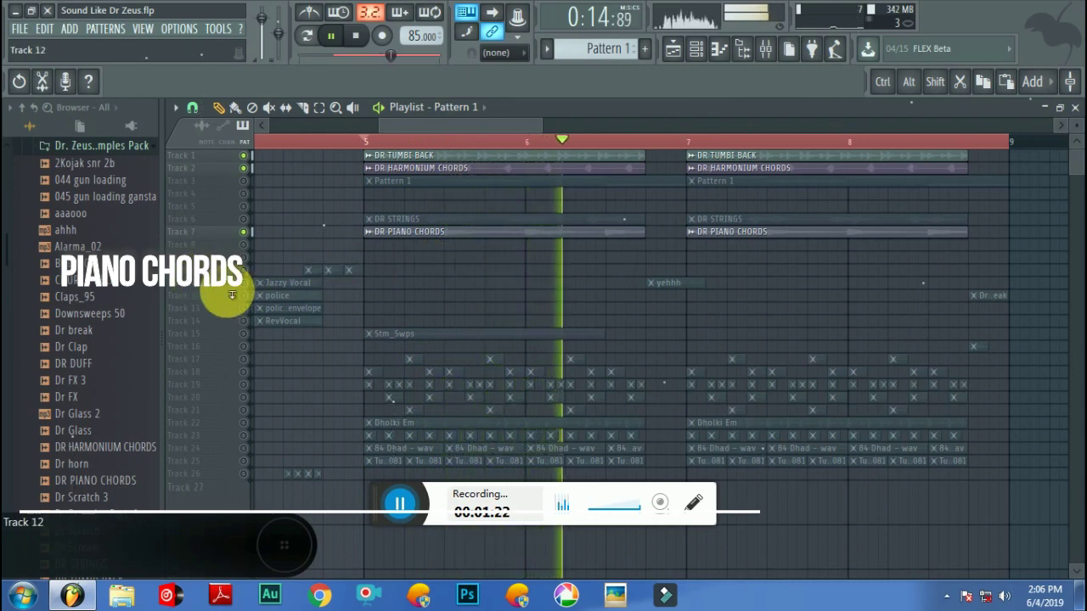
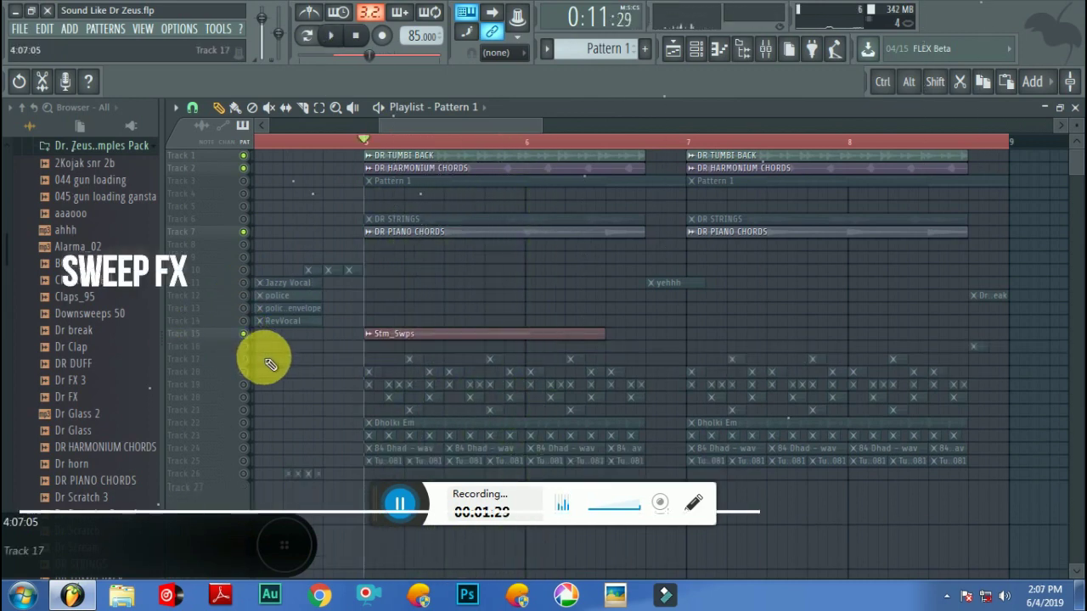
{"action": "left_click_drag", "start_coordinate": [254, 368], "coordinate": [268, 230]}
{"action": "left_click", "coordinate": [254, 224]}
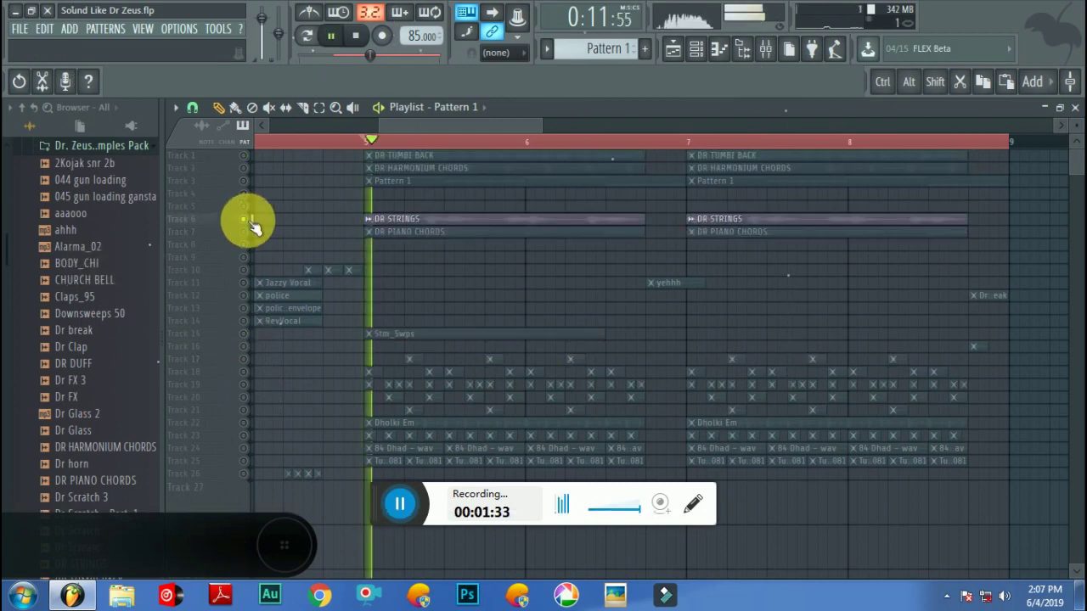
{"action": "left_click", "coordinate": [252, 237]}
Step: Solo the main beat element tracks 1–3, 6 and 7 together, then move toward the drum lanes
{"action": "left_click_drag", "start_coordinate": [247, 216], "coordinate": [253, 166]}
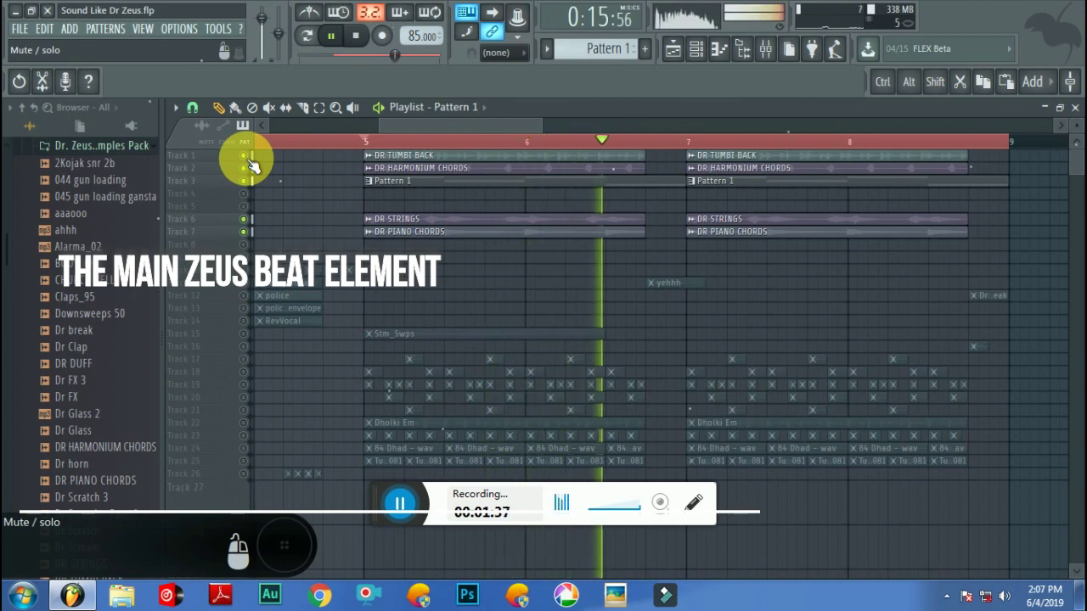
{"action": "left_click", "coordinate": [250, 229]}
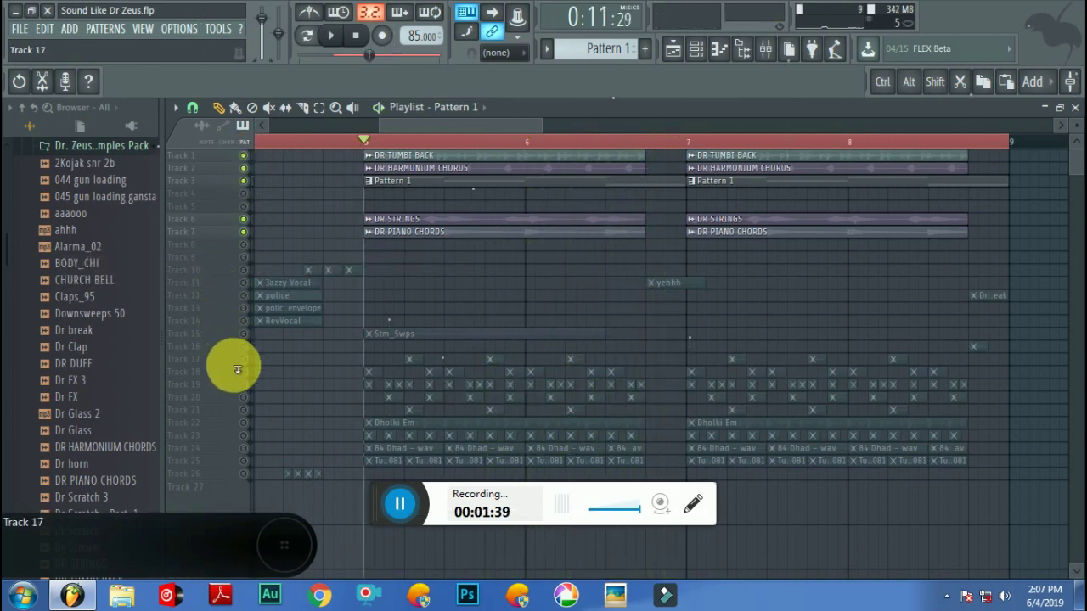
{"action": "left_click_drag", "start_coordinate": [250, 394], "coordinate": [249, 375]}
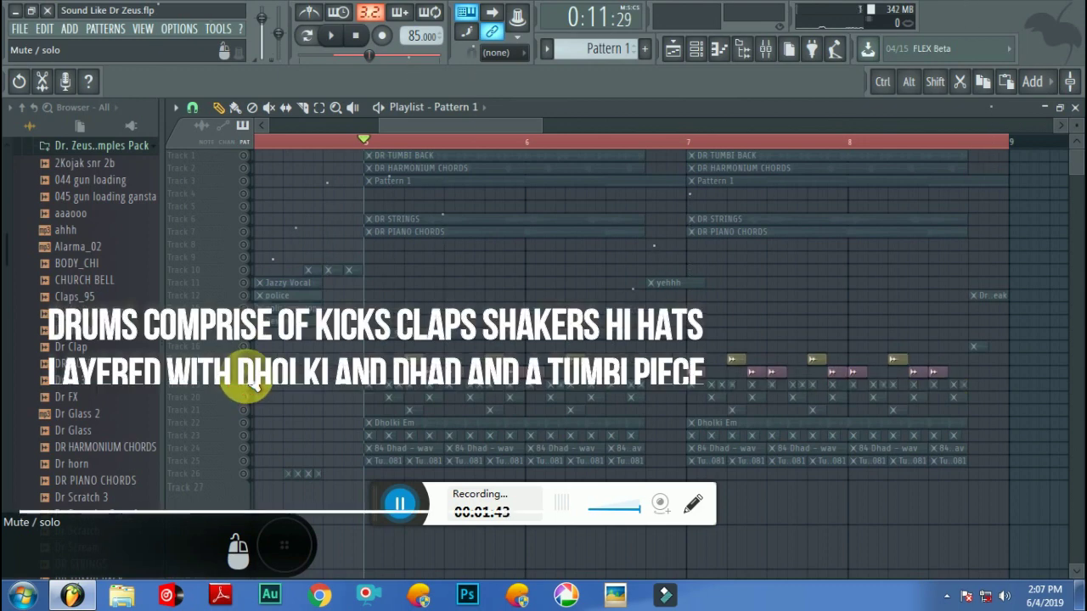
Step: Bring the drum lanes into view and solo drum tracks 17 through 21 together
{"action": "left_click", "coordinate": [180, 257]}
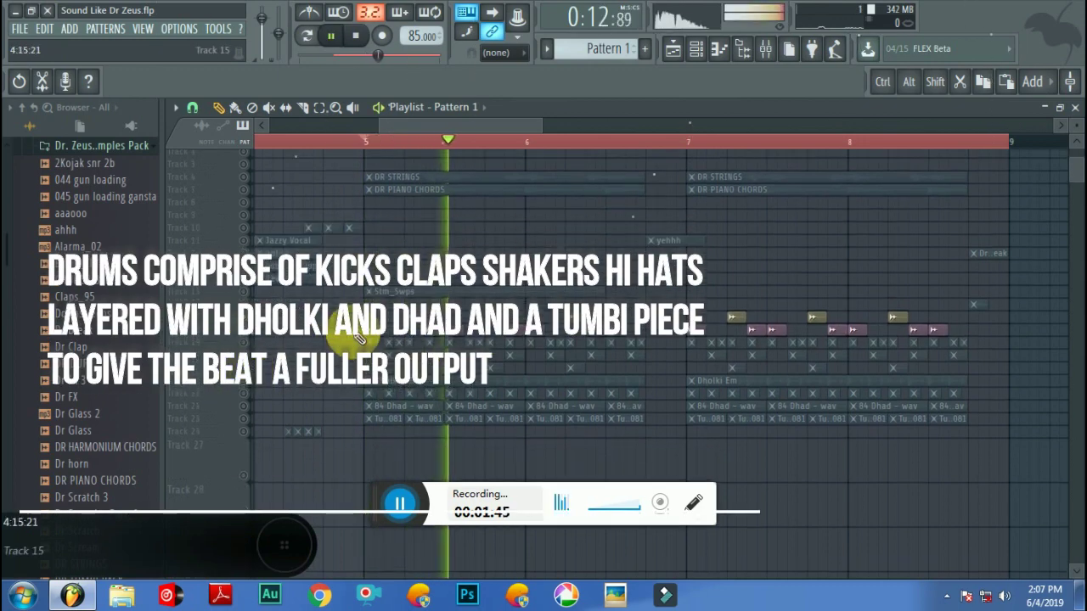
{"action": "left_click", "coordinate": [179, 257]}
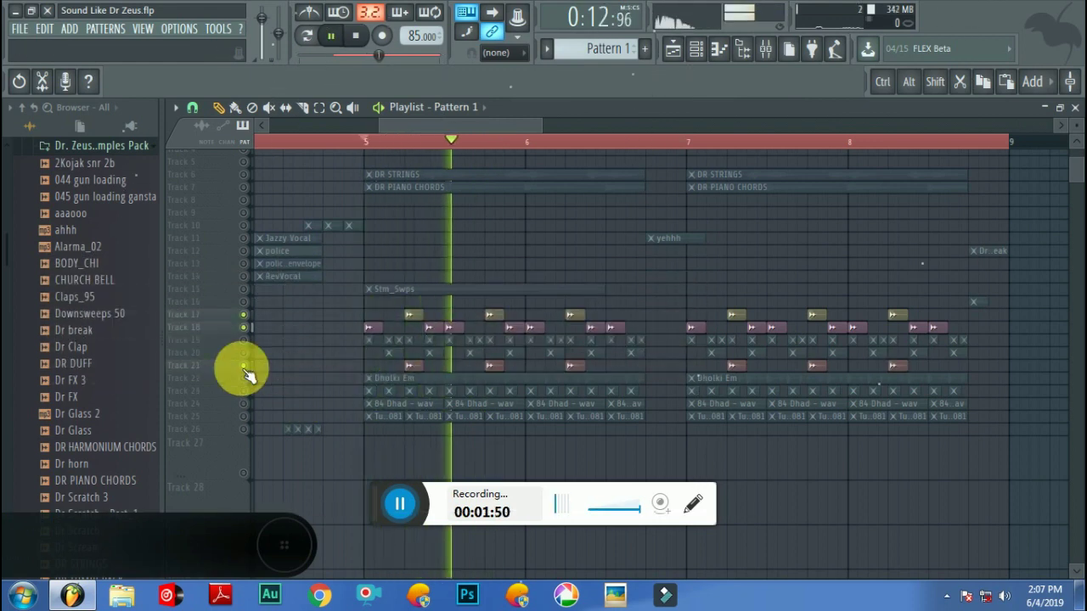
{"action": "left_click_drag", "start_coordinate": [247, 372], "coordinate": [253, 362]}
Step: Add tracks 23 and 24 with the dhad layers to the drum preview
{"action": "left_click", "coordinate": [256, 389]}
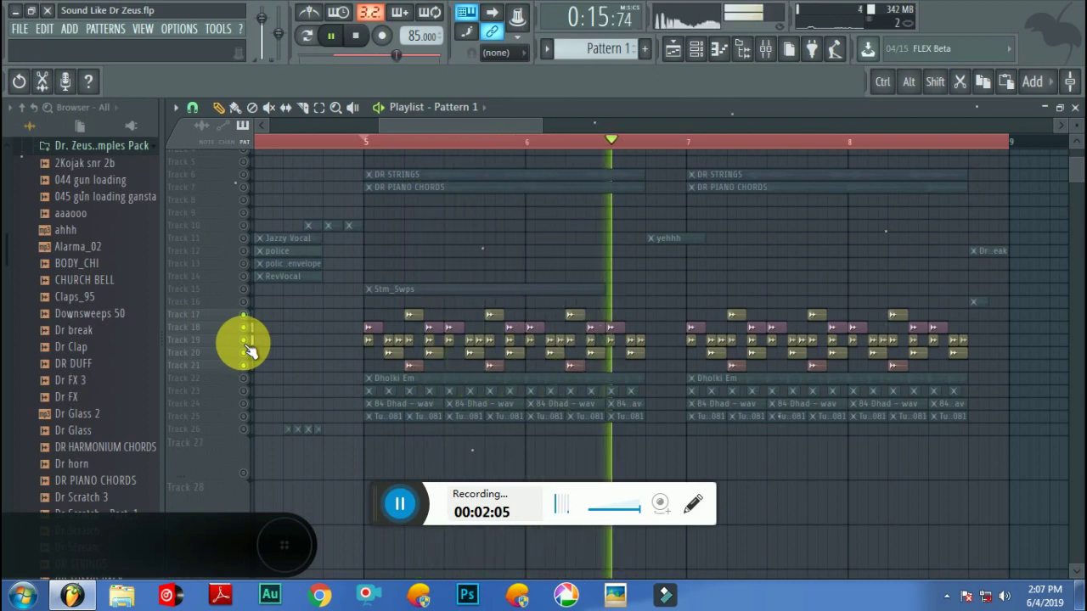
{"action": "left_click", "coordinate": [250, 365]}
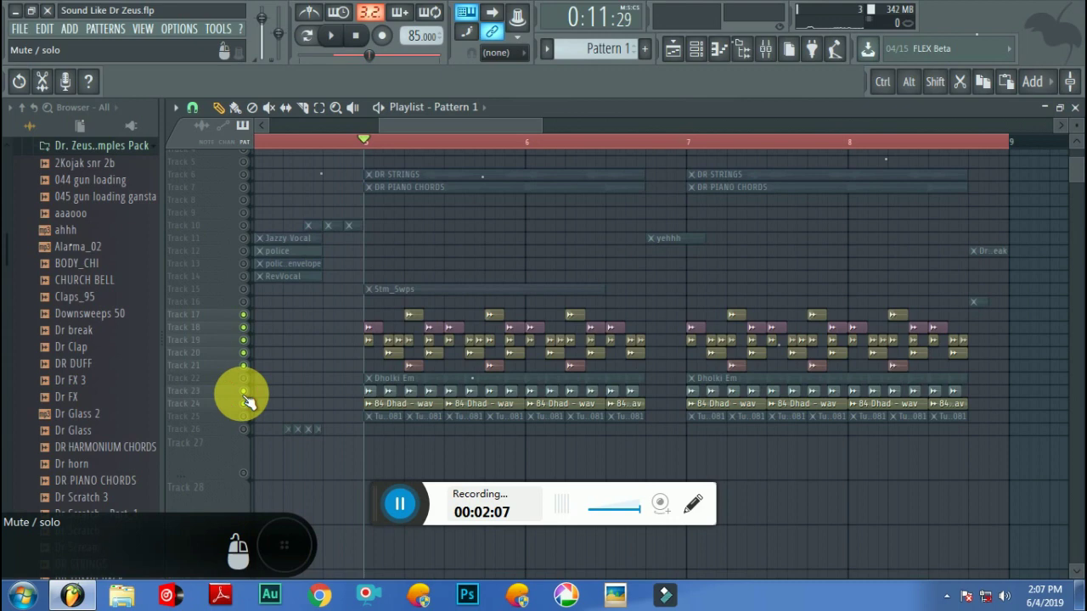
{"action": "left_click", "coordinate": [249, 403]}
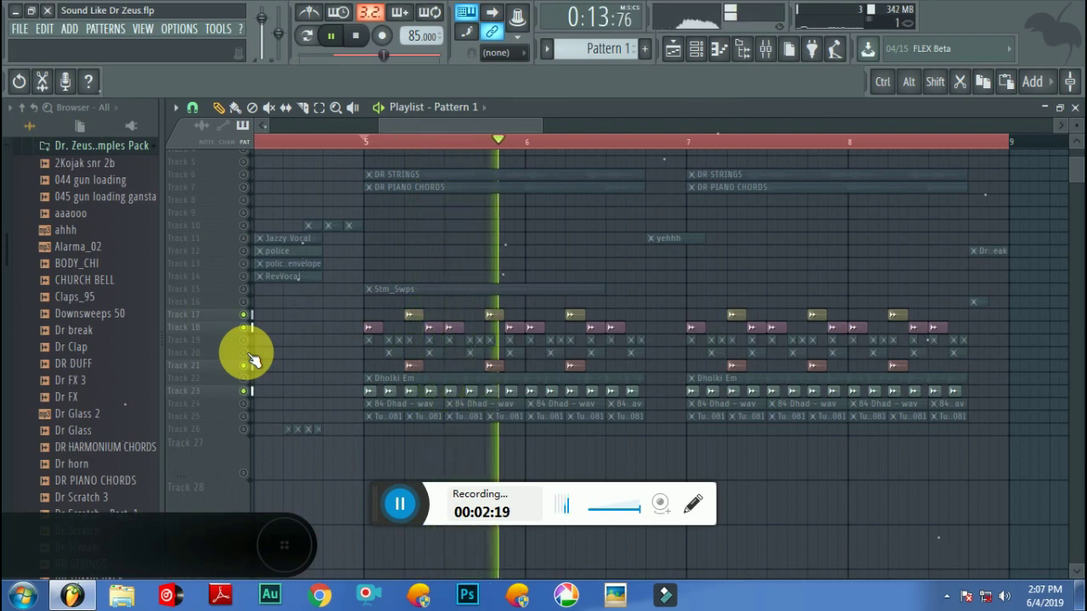
Step: Add the 84 Dhad and Dholki Em (track 22) layers so drums 17–24 play together
{"action": "left_click", "coordinate": [254, 385]}
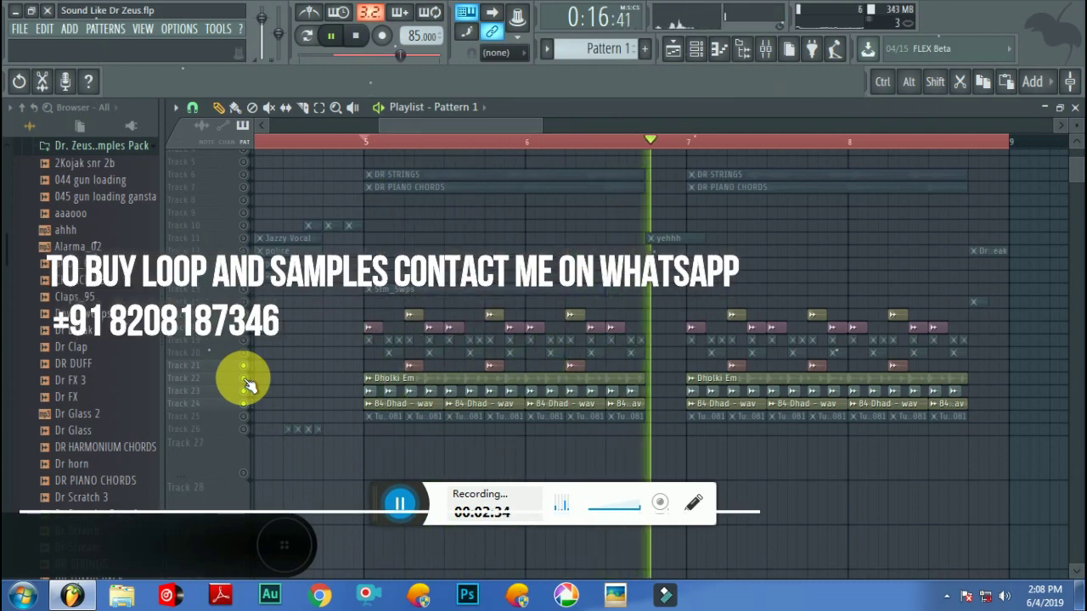
{"action": "left_click", "coordinate": [248, 349]}
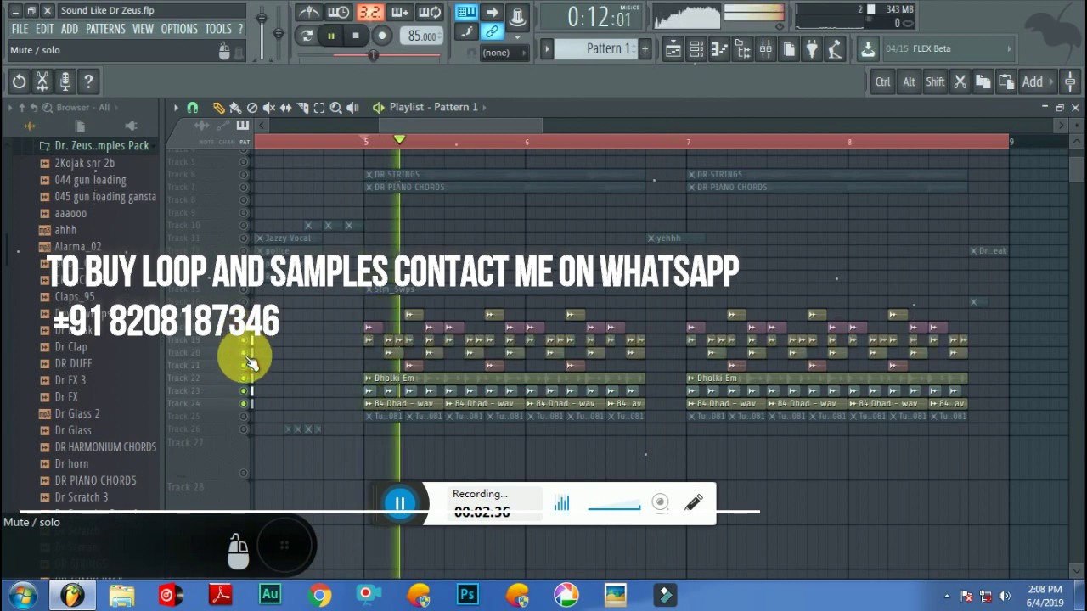